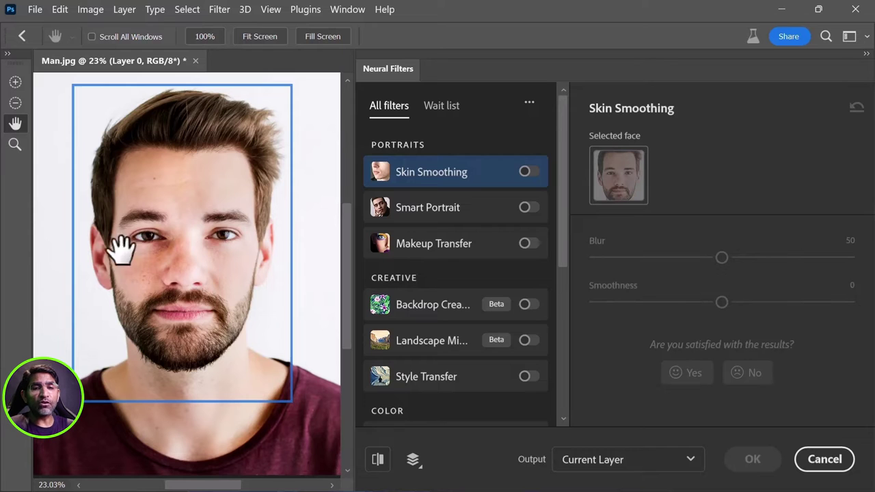
Step: Zoom the Neural Filters preview in on the man's face, from 23% to 50%
click(198, 239)
Step: Zoom the preview in to 66.7% to inspect the smoothed cheek and nose skin
key(ctrl+=)
key(ctrl+=)
key(ctrl+=)
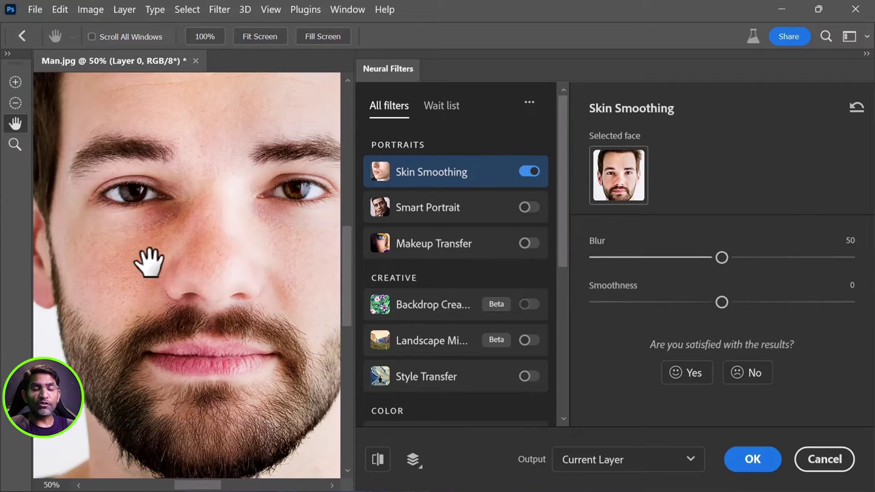
key(ctrl+=)
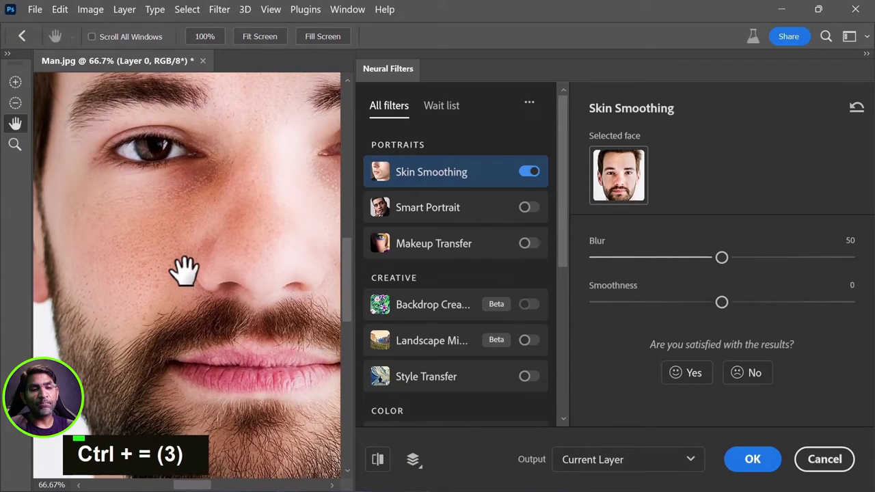
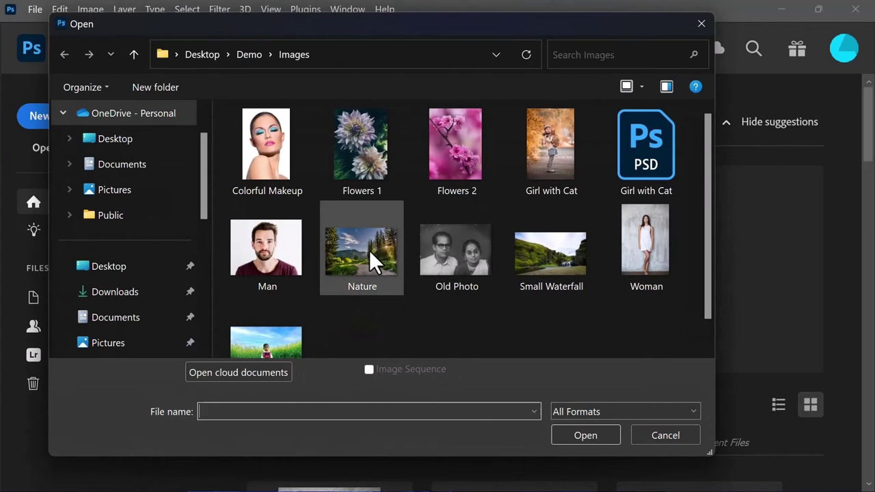
Step: Open Nature.jpg and Girl with Cat.psd, then copy the selected girl holding the cat
double_click(377, 261)
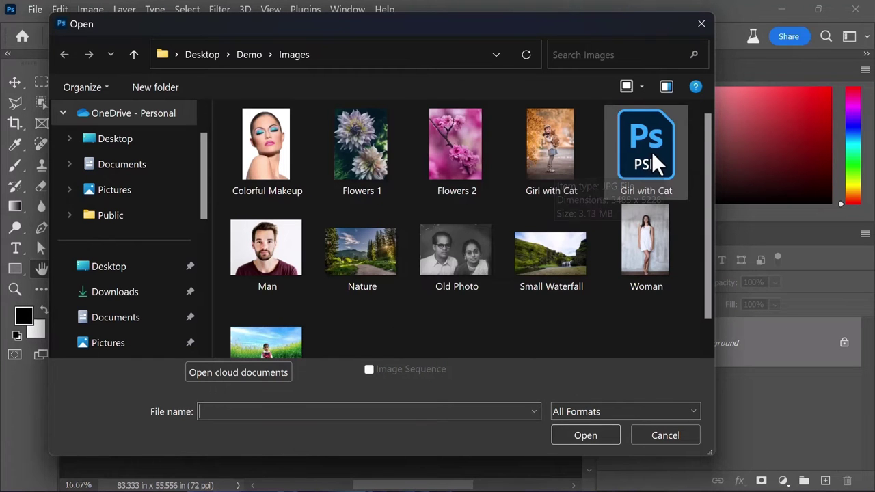
double_click(660, 160)
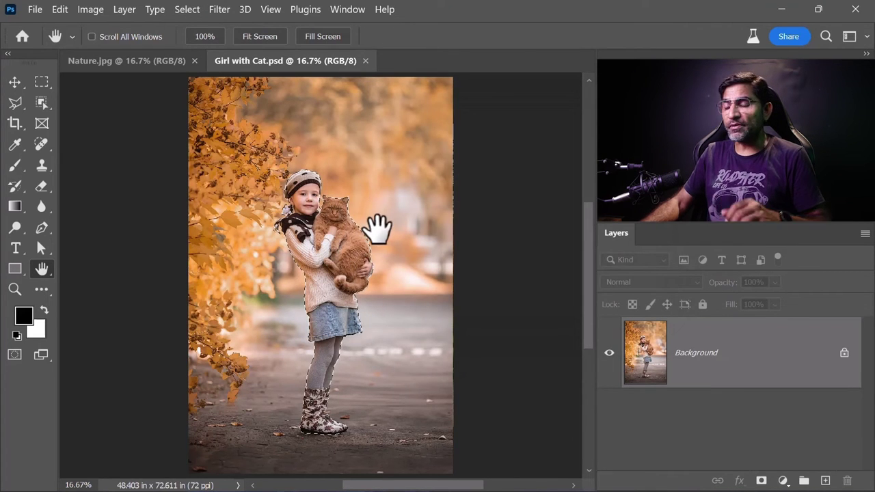
key(ctrl+c)
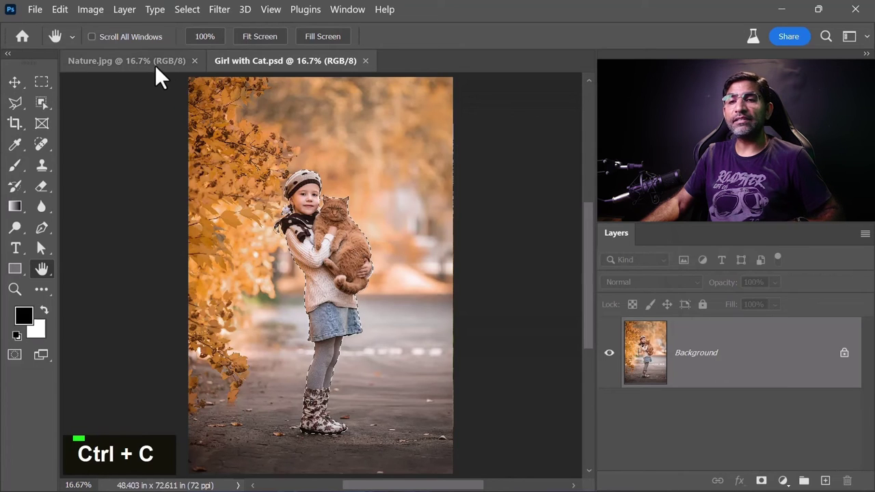
Step: Paste the girl-and-cat cutout as Layer 1 over the Nature scene and start scaling it up
key(ctrl+v)
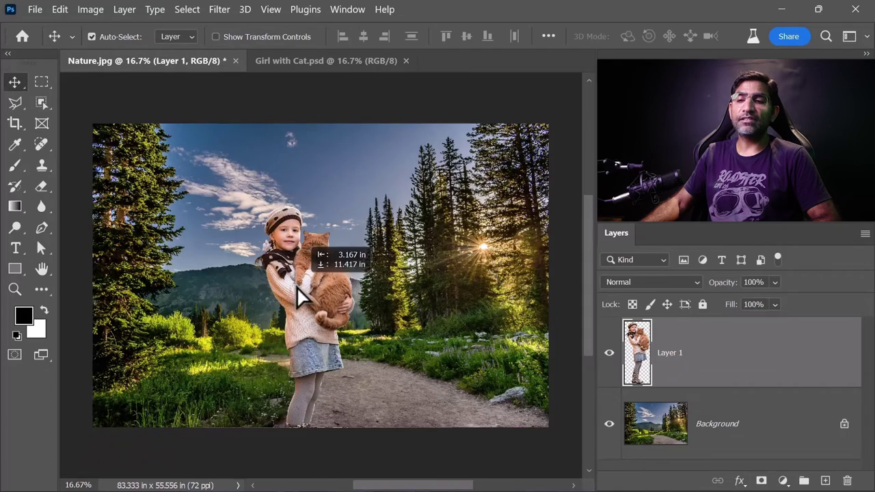
key(ctrl+t)
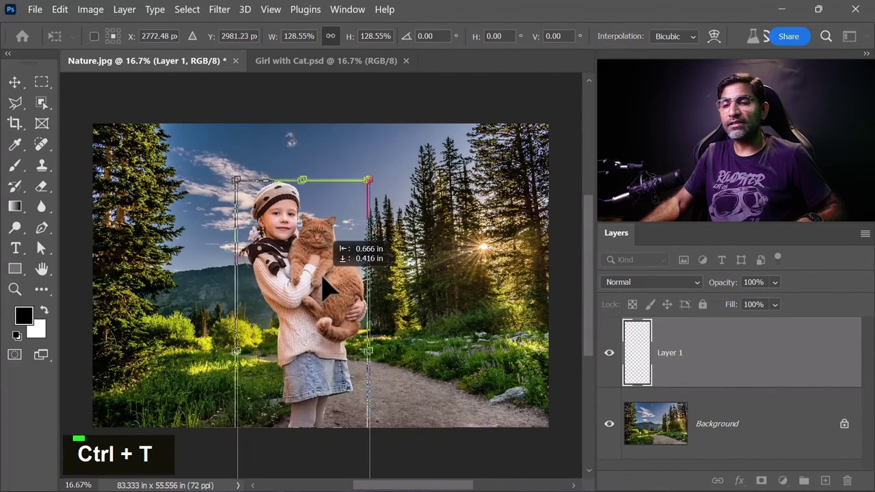
Step: Commit the enlarged cutout and zoom out to see the whole composite
key(Return)
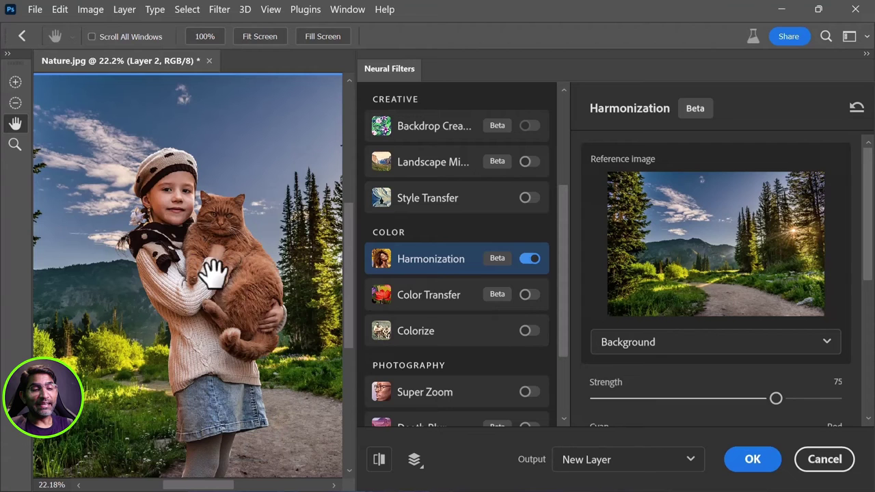
key(ctrl+-)
Step: Fit the harmonized composite in view with Layer 2 above the Layer 1 cutout
key(ctrl+-)
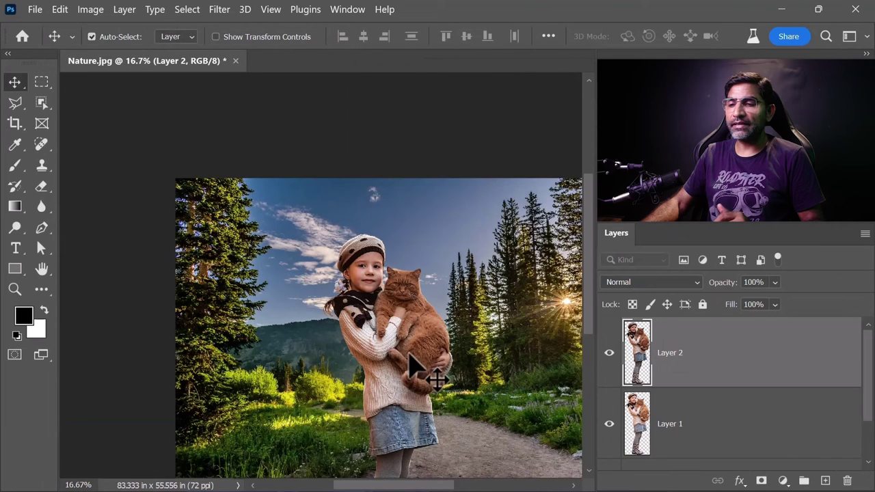
key(ctrl+0)
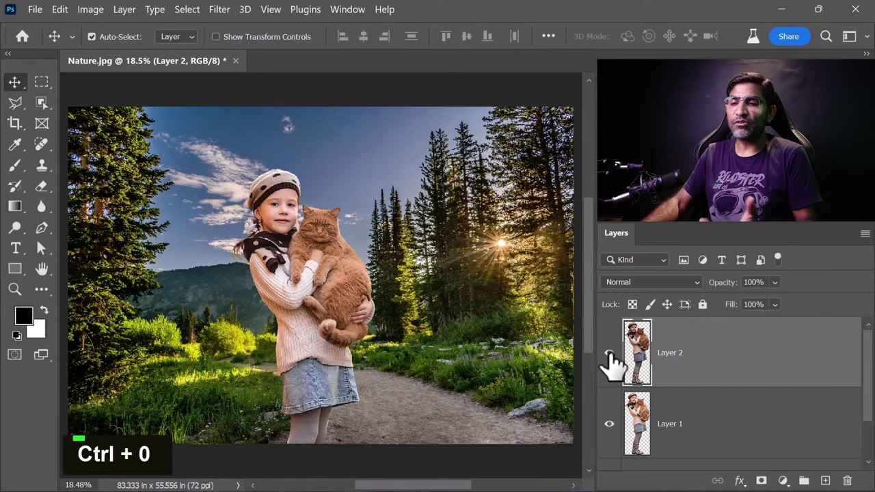
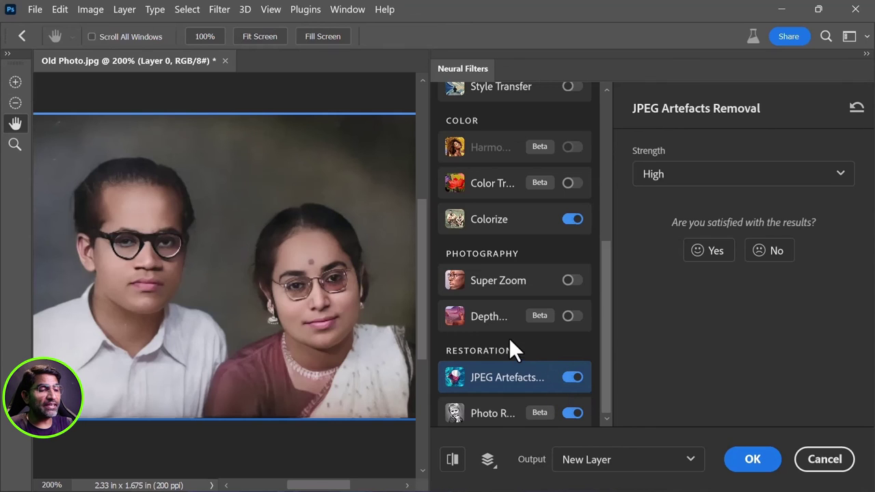
Step: Scroll the Neural Filters list while restoring and colorizing the old photo onto Layer 1
scroll(down, 3)
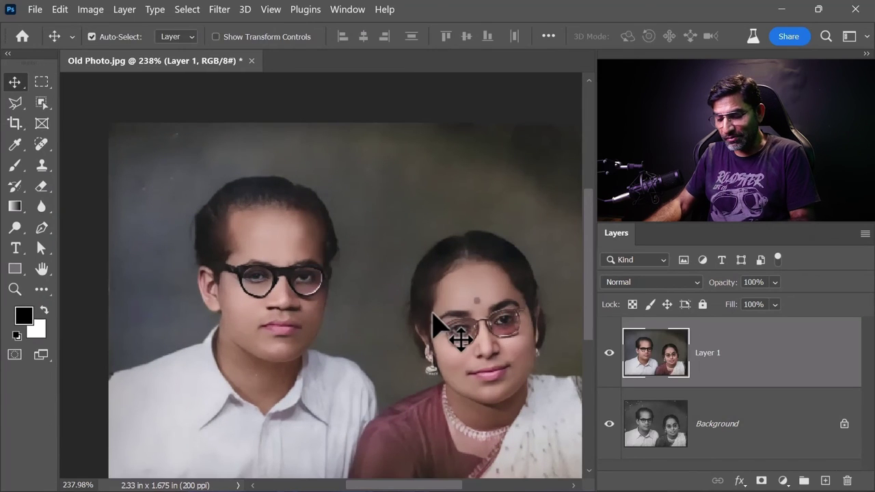
Step: Fit the colorized photo in view, then zoom in to inspect the restored faces
key(ctrl+0)
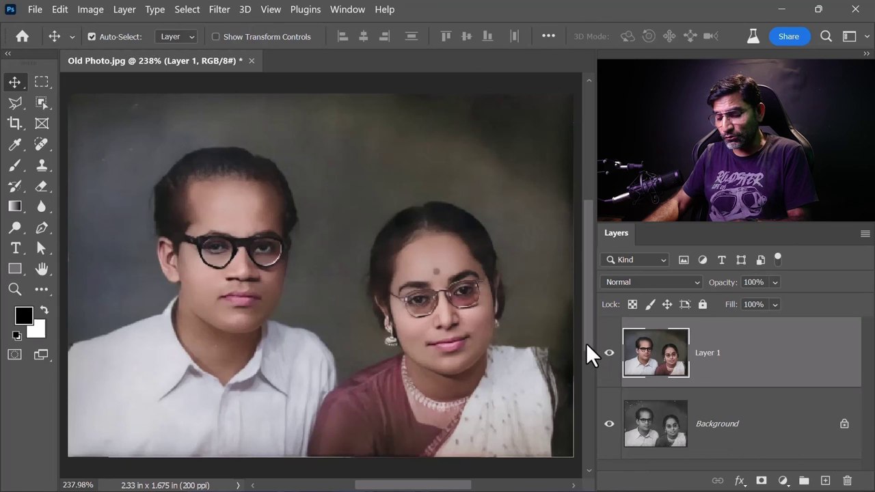
key(ctrl+=)
key(ctrl+=)
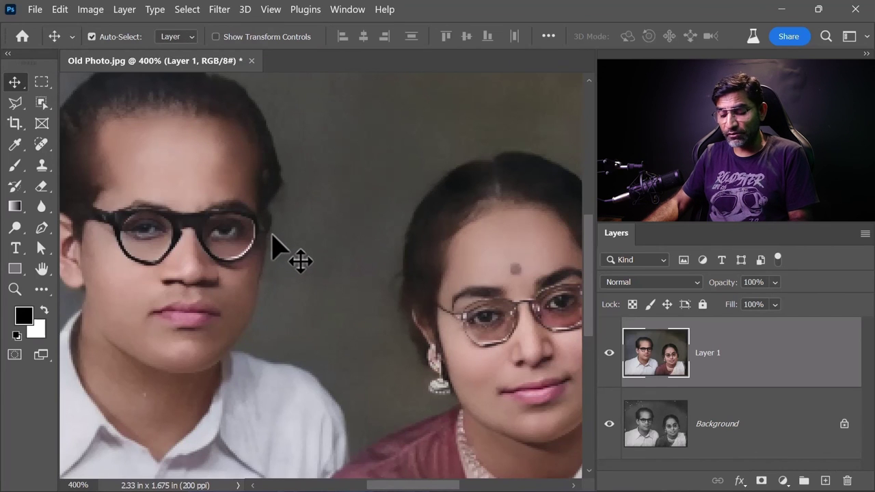
Step: Fit the whole photo in view before enabling the Super Zoom filter
key(ctrl+0)
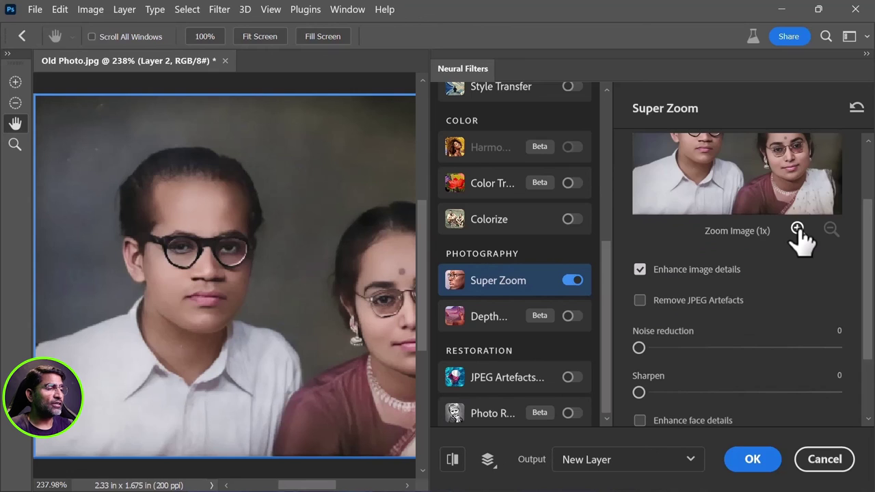
Step: Apply the 4x Super Zoom into a new Untitled-1 document and inspect the enlarged faces
double_click(803, 238)
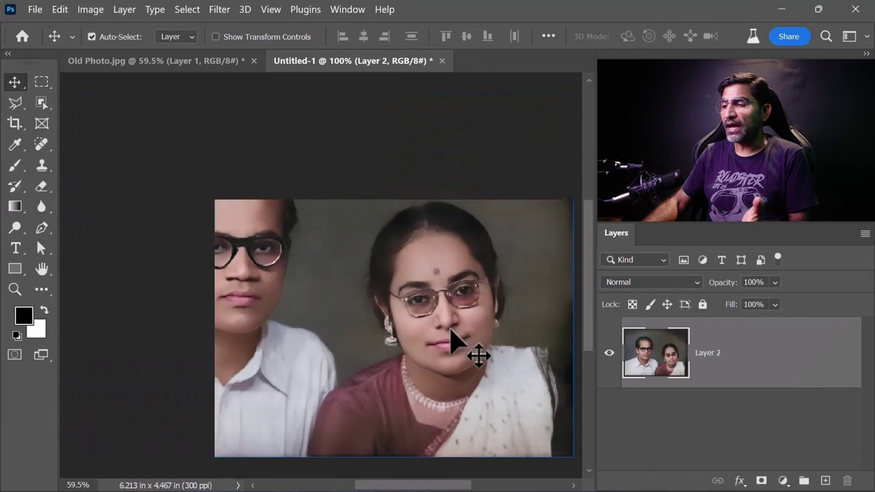
key(ctrl+0)
key(ctrl+=)
key(ctrl+=)
key(ctrl+=)
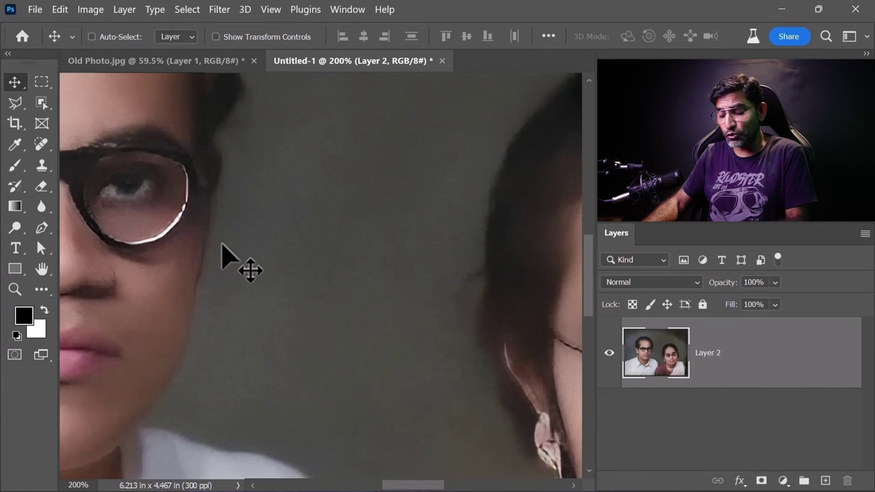
key(ctrl+=)
key(ctrl+-)
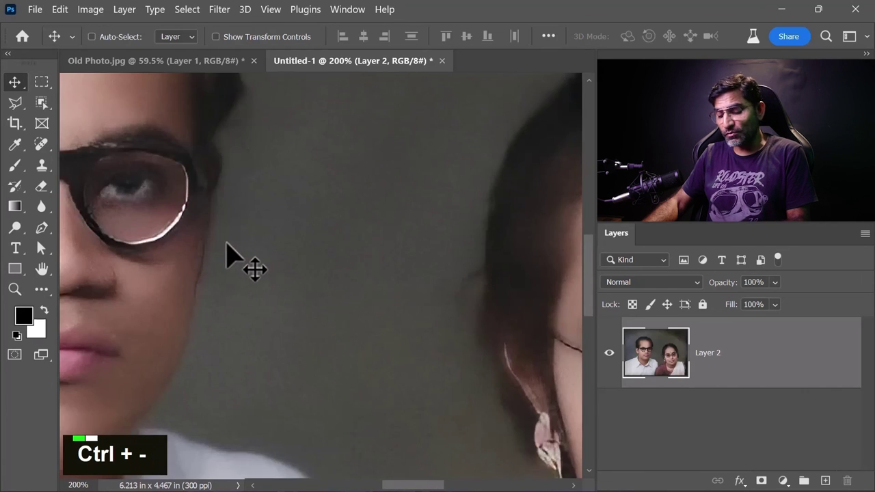
key(ctrl+0)
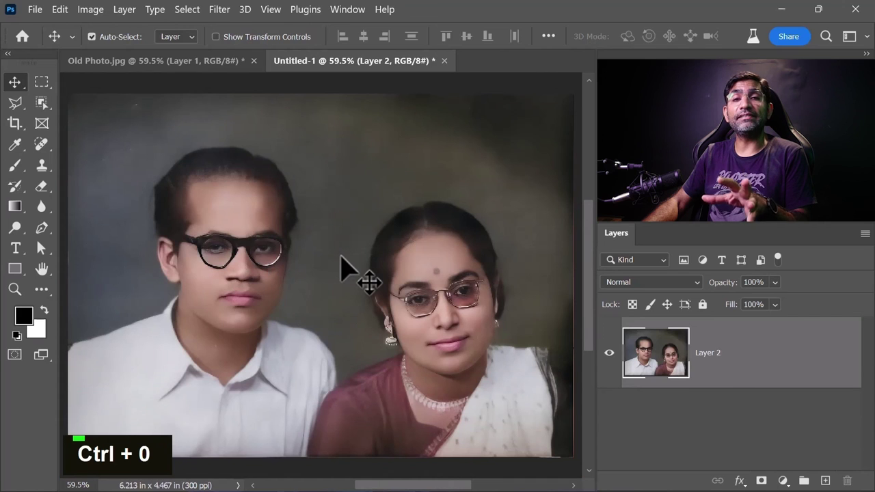